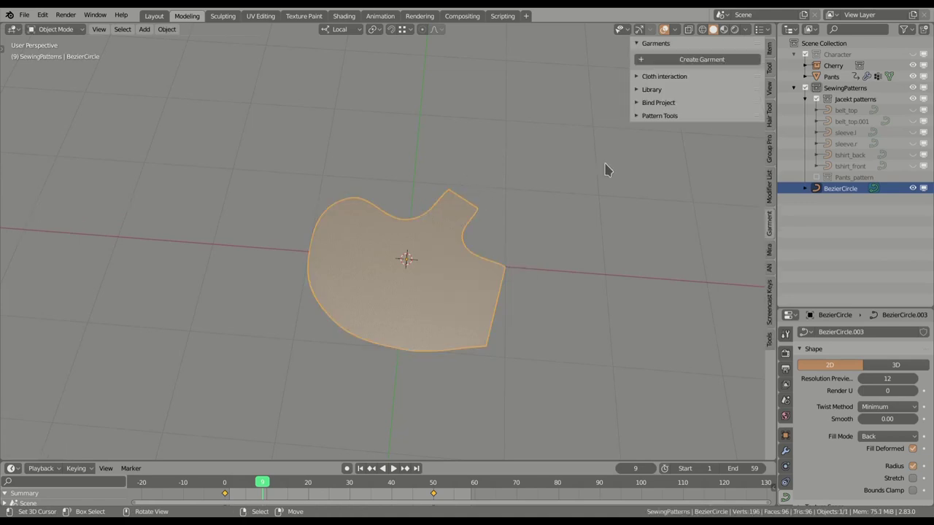
Symmetrize the BezierCircle half panel into a full piece, rotate it, then delete the test objects
key(v)
key(Tab)
drag(653, 116, 654, 134)
drag(498, 274, 445, 249)
key(r)
key(x)
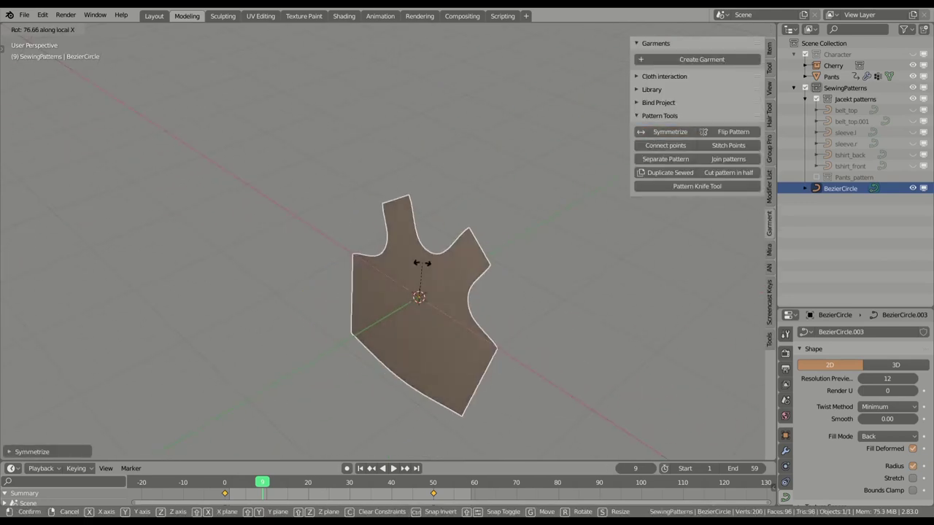
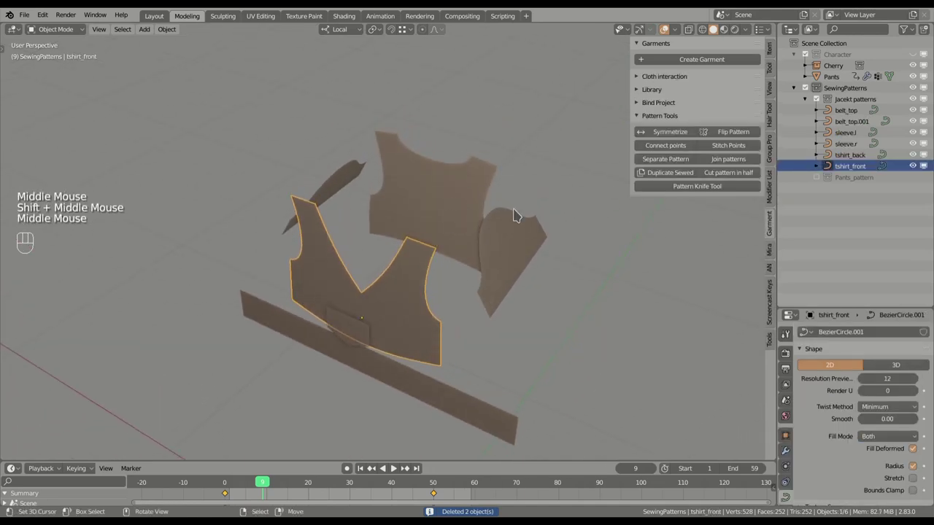
Create a cloth garment from the jacket pattern pieces and enter Edit Sewings
click(669, 116)
click(696, 60)
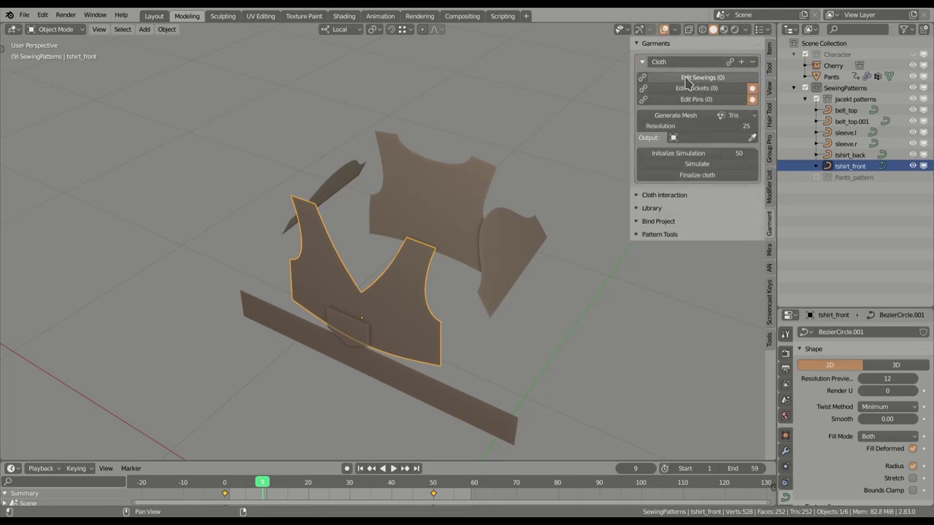
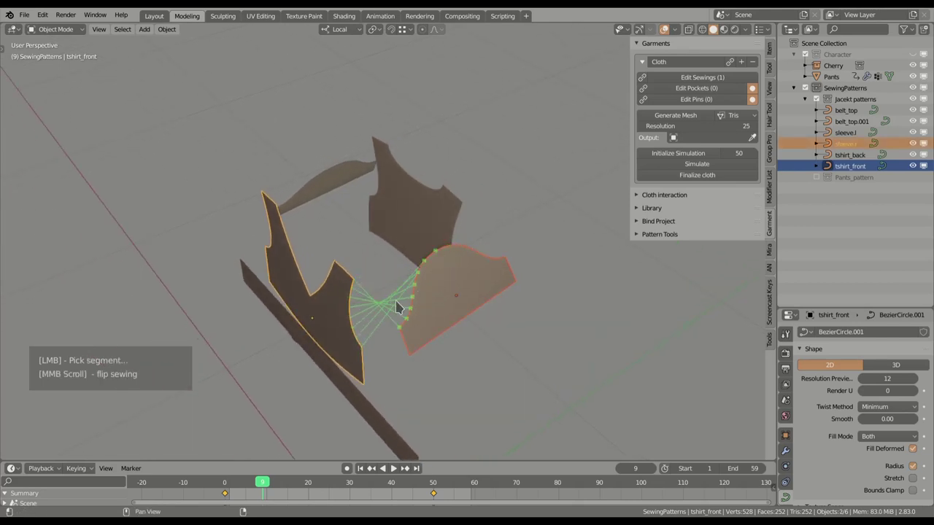
scroll(up, 3)
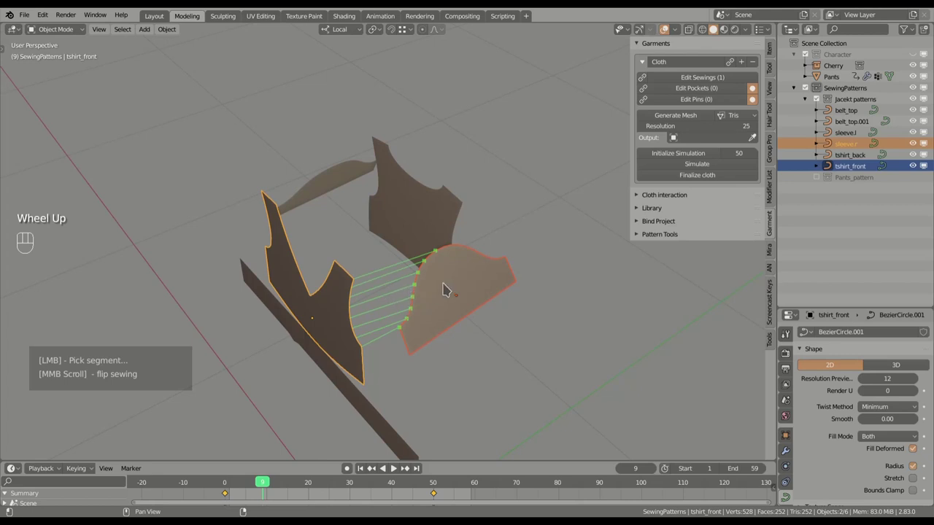
Sew the first matching edge pairs joining the front panel to the sleeves
click(423, 287)
drag(447, 278, 459, 250)
drag(458, 265, 434, 294)
drag(438, 294, 451, 283)
drag(409, 314, 415, 297)
click(422, 262)
click(435, 247)
click(463, 245)
click(470, 243)
drag(481, 241, 472, 265)
drag(464, 269, 391, 289)
drag(386, 293, 463, 280)
middle_click(447, 286)
click(331, 311)
click(361, 301)
Continue pairing edge segments to the back panel, reaching six sewings
drag(379, 301, 340, 304)
scroll(up, 3)
click(342, 269)
drag(327, 278, 340, 292)
middle_click(351, 280)
drag(320, 308, 338, 271)
drag(399, 272, 470, 283)
drag(464, 286, 437, 296)
click(531, 285)
click(497, 314)
drag(545, 276, 568, 268)
scroll(up, 3)
click(567, 261)
drag(477, 281, 518, 292)
click(515, 284)
click(498, 171)
drag(505, 165, 438, 209)
middle_click(438, 208)
drag(396, 249, 383, 171)
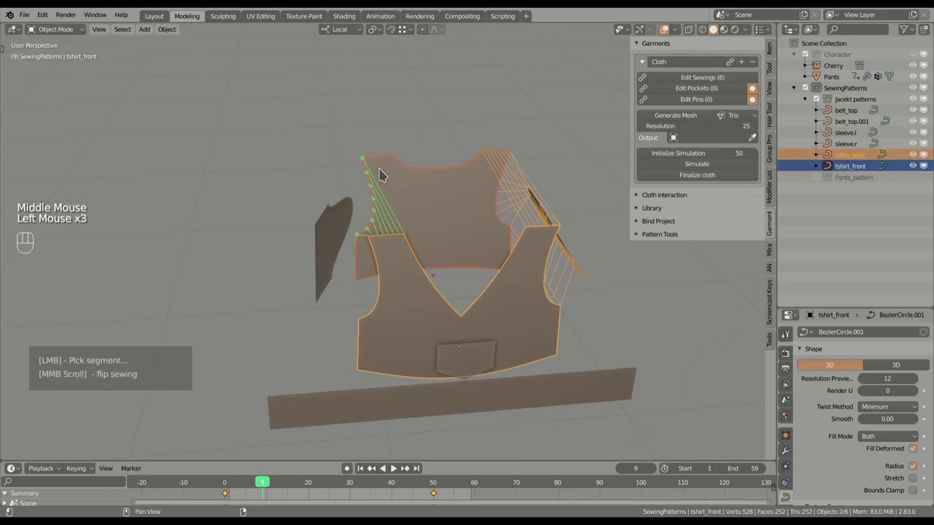
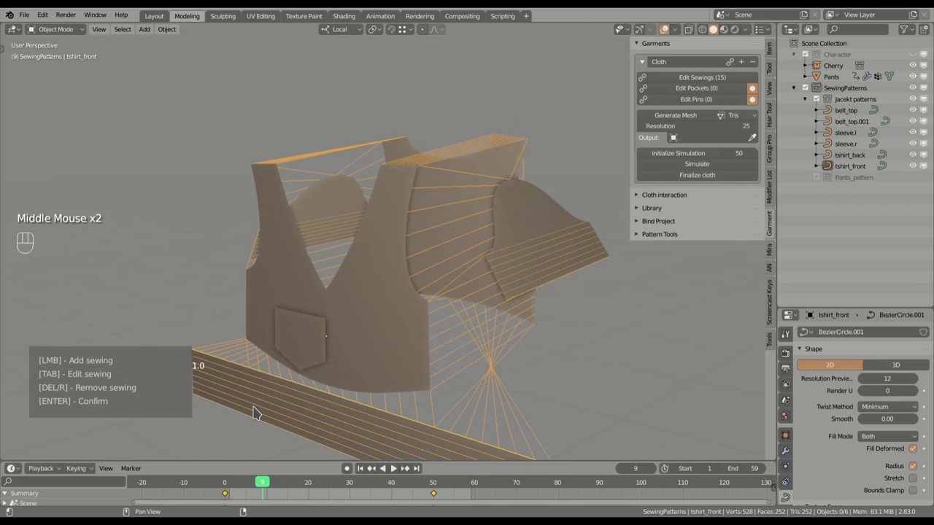
Confirm the fifteen jacket sewings and inspect the sewn pieces
key(Return)
scroll(down, 3)
drag(385, 268, 356, 297)
drag(367, 298, 406, 266)
drag(407, 271, 433, 257)
middle_click(429, 264)
middle_click(384, 298)
Select the small belt_top.001 piece and position it over the jacket front
right_click(352, 297)
drag(360, 306, 341, 300)
key(g)
right_click(318, 284)
key(g)
right_click(308, 281)
drag(312, 286, 335, 279)
right_click(368, 276)
key(g)
right_click(385, 278)
right_click(341, 276)
Start Edit Pockets for the selected pocket piece
drag(387, 282, 409, 280)
scroll(up, 3)
drag(696, 91, 327, 305)
middle_click(337, 294)
middle_click(327, 305)
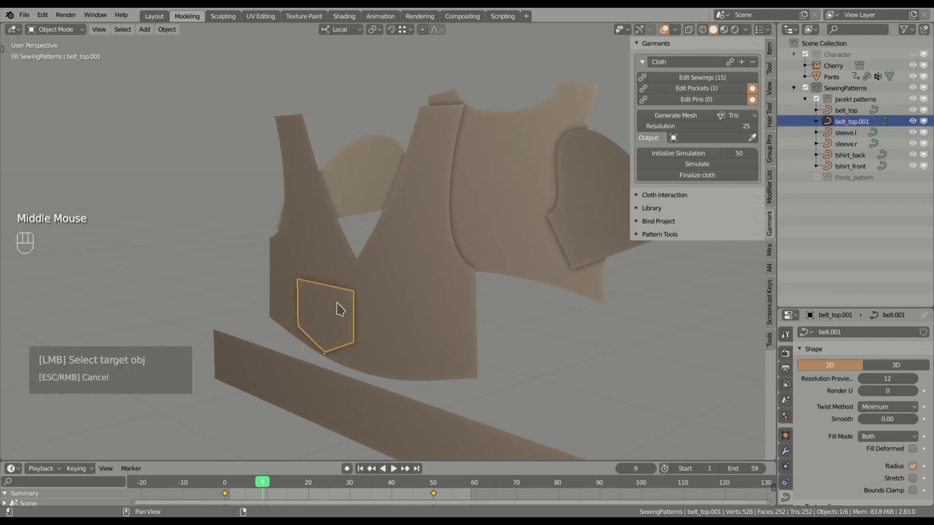
Set tshirt_front as the pocket target and mark the pocket's side edges as sewn
middle_click(338, 315)
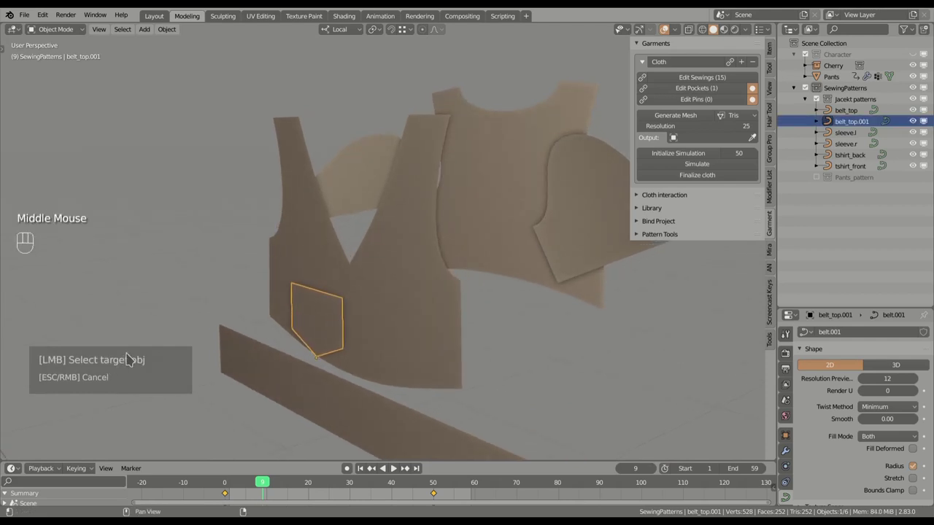
click(413, 296)
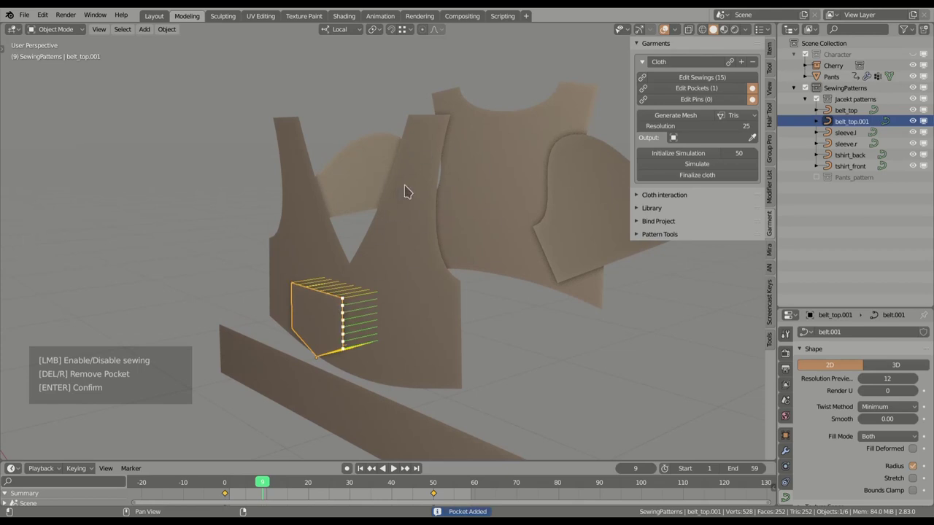
middle_click(408, 226)
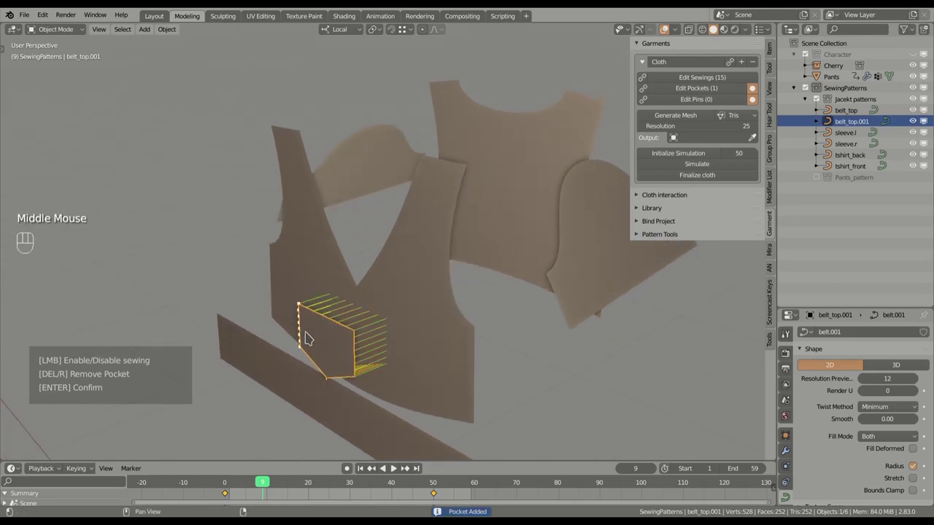
click(337, 317)
drag(378, 316, 407, 309)
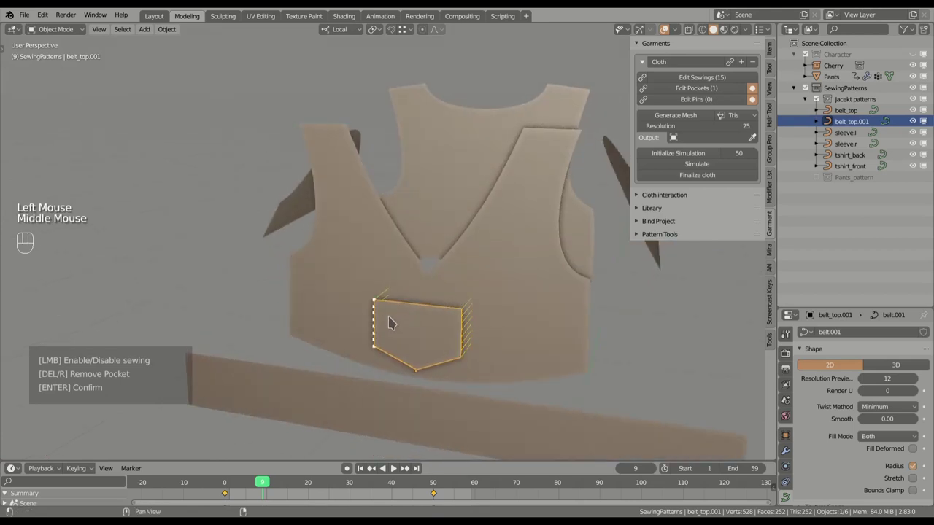
middle_click(383, 324)
drag(408, 354, 405, 353)
Confirm the pocket sewing and review the pattern pieces
key(Return)
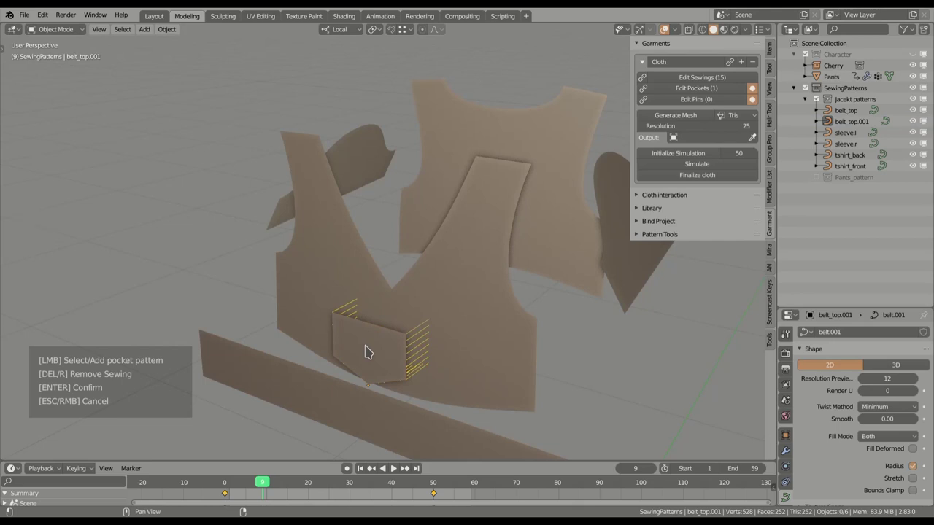
key(Return)
scroll(down, 3)
middle_click(490, 278)
drag(527, 259, 506, 263)
middle_click(502, 266)
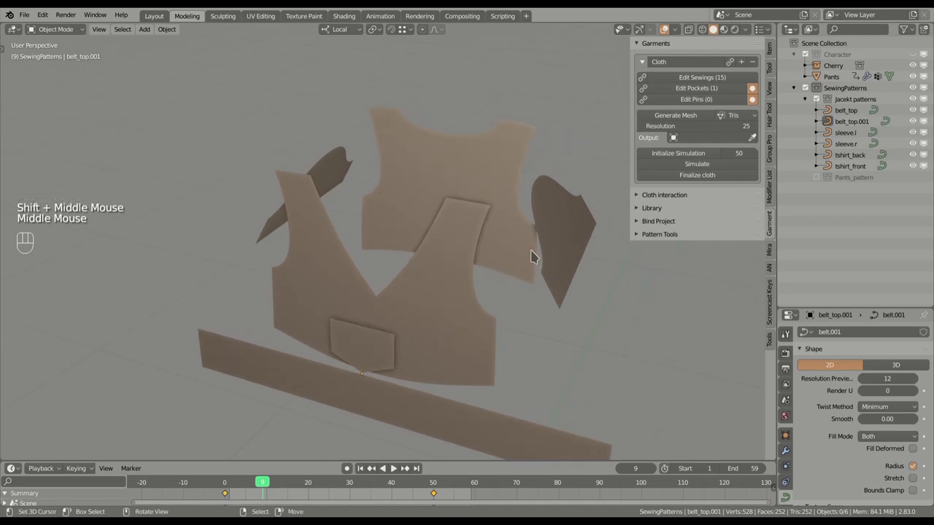
middle_click(487, 278)
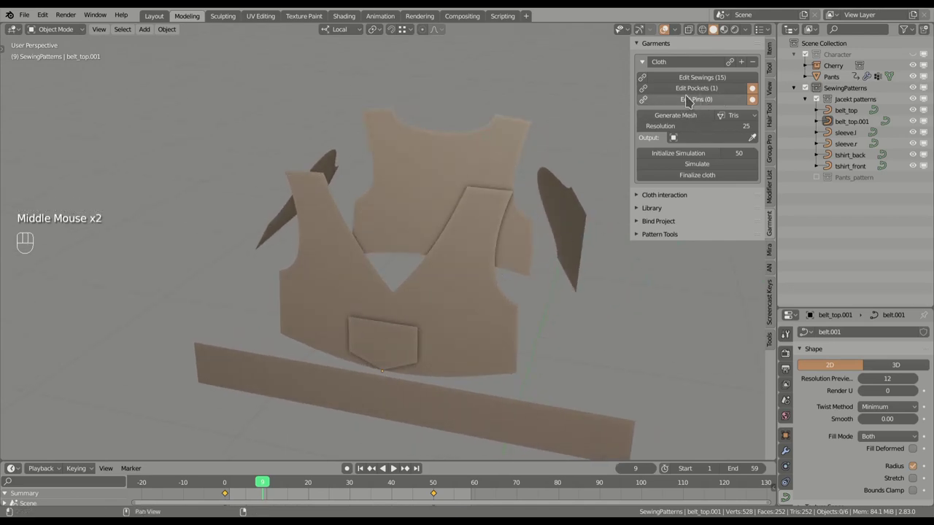
drag(702, 103, 512, 350)
click(483, 367)
click(493, 341)
click(473, 357)
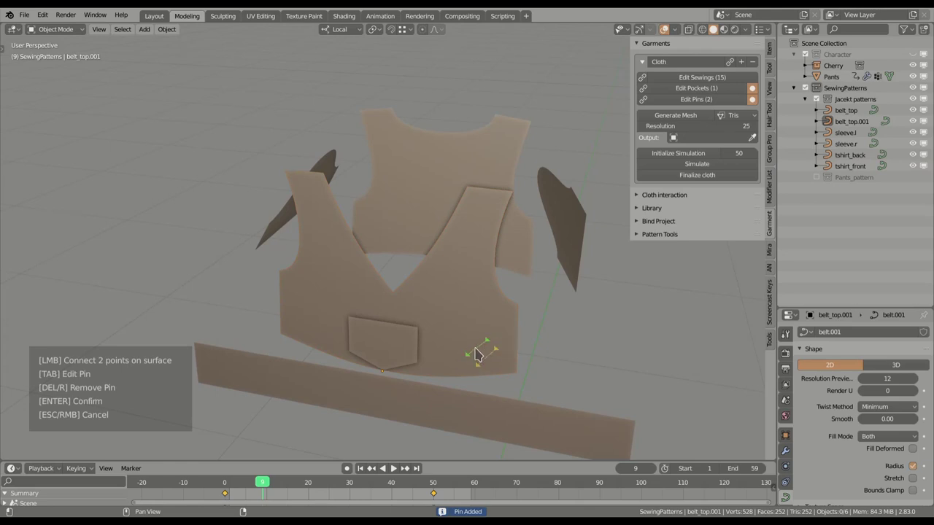
right_click(480, 350)
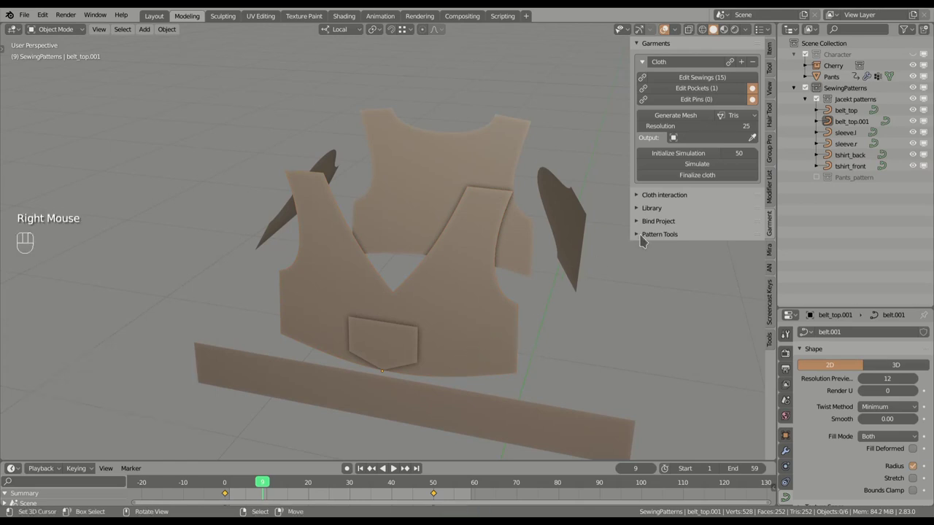
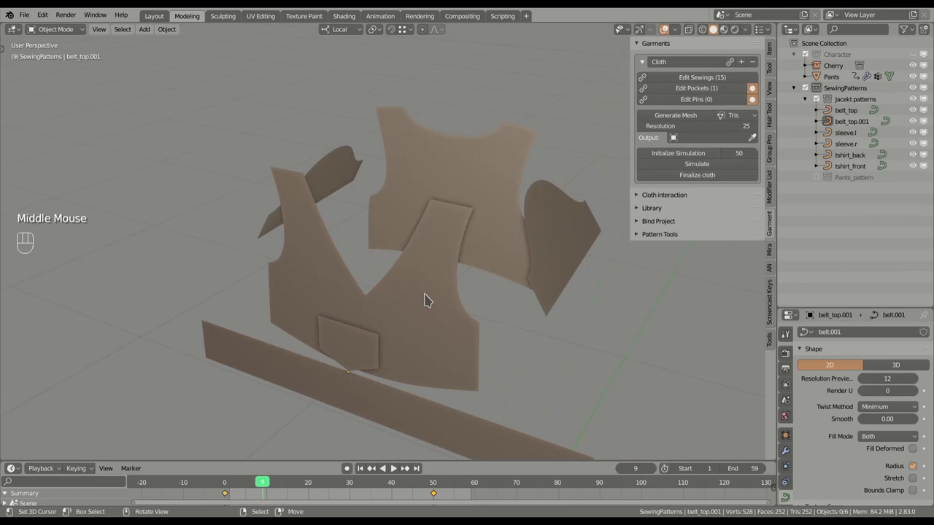
Switch mesh generation to Quads and raise the resolution to 80
drag(738, 117, 734, 143)
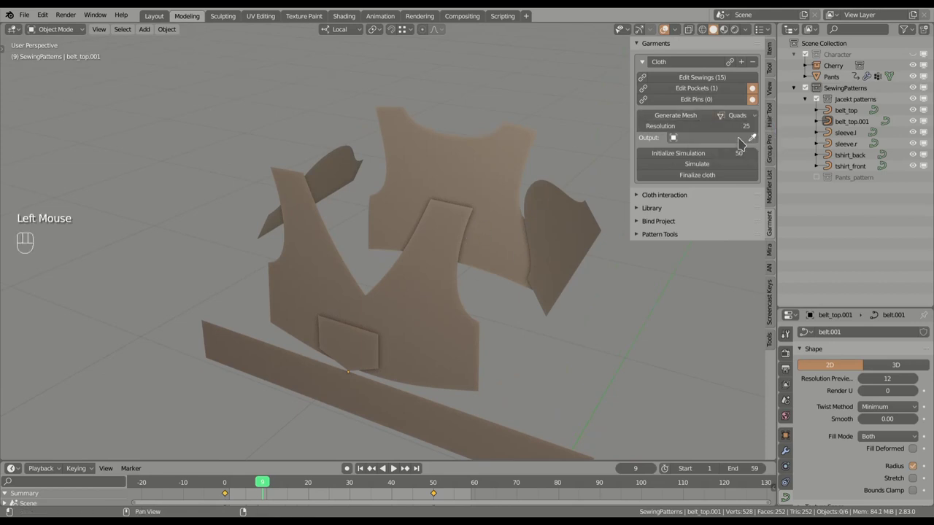
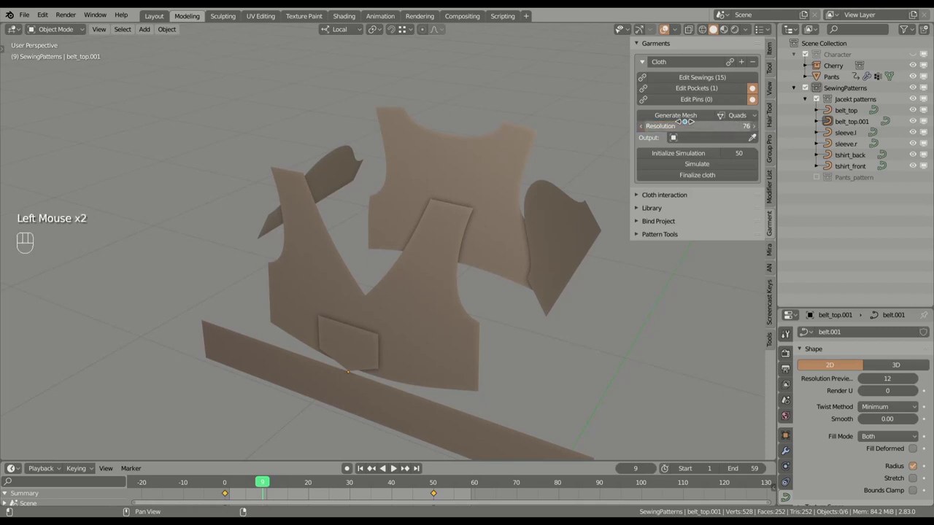
drag(672, 118, 688, 114)
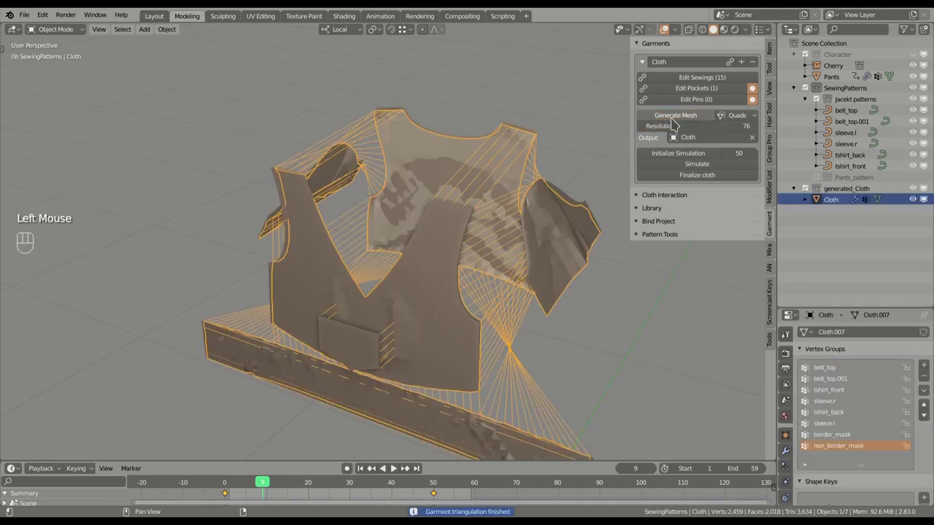
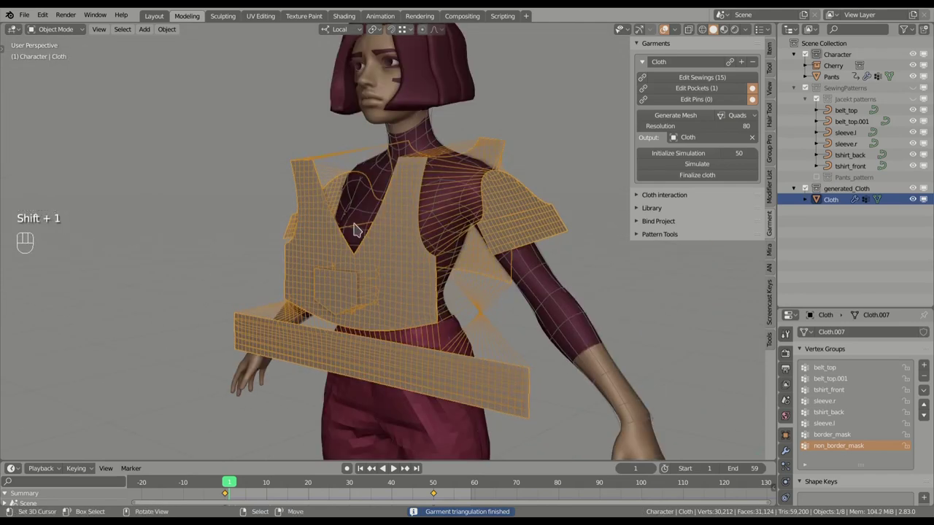
View the character with the jacket mesh and play the cloth simulation
drag(452, 224, 417, 232)
scroll(up, 3)
middle_click(418, 235)
middle_click(442, 235)
key(shift+space)
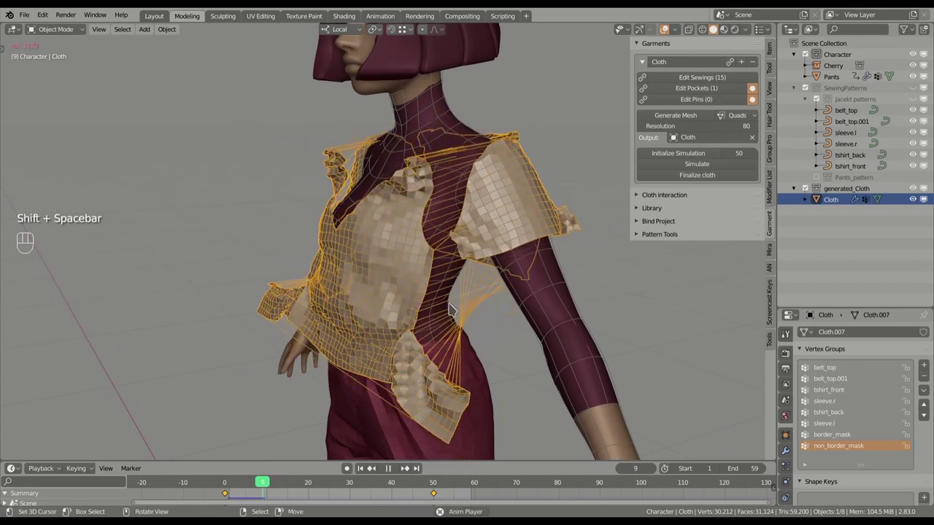
middle_click(474, 252)
scroll(down, 3)
drag(480, 287, 492, 267)
middle_click(478, 283)
Stop the playback and jump back to frame 1
key(shift+space)
click(365, 466)
middle_click(488, 374)
click(498, 359)
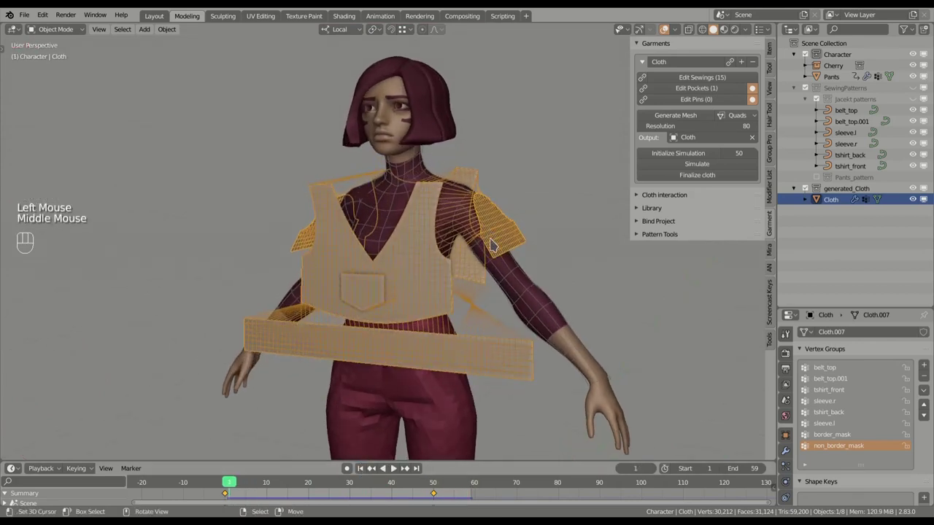
middle_click(447, 294)
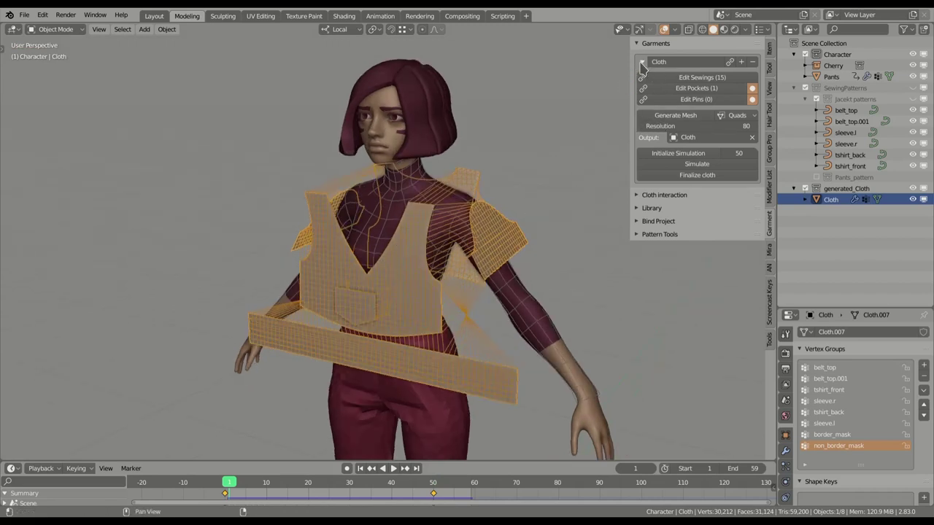
Enable bend for sleeve.r, sleeve.l and belt_top, then regenerate the cloth mesh
click(648, 66)
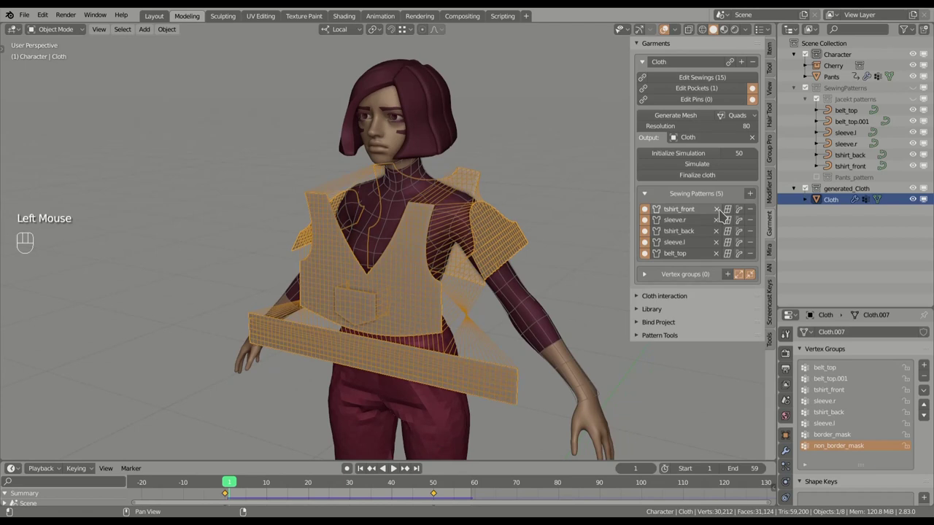
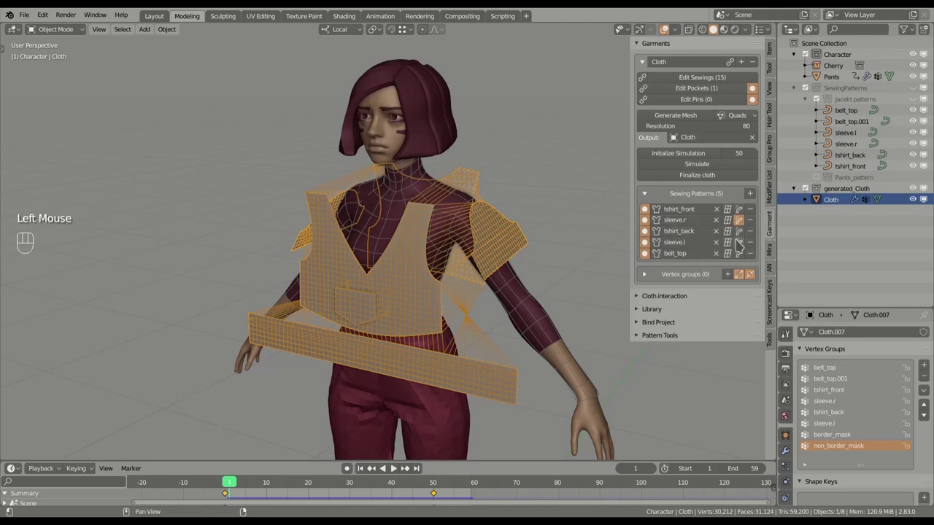
click(743, 245)
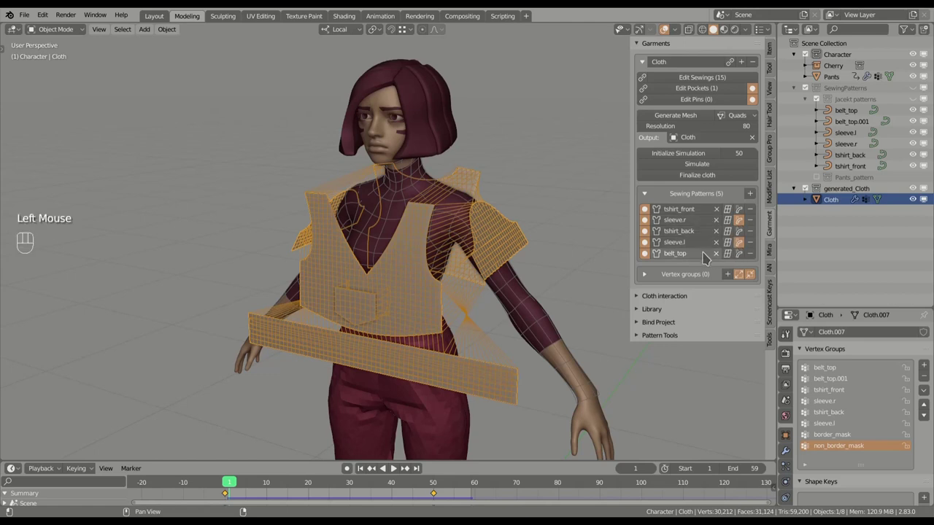
click(742, 256)
click(681, 117)
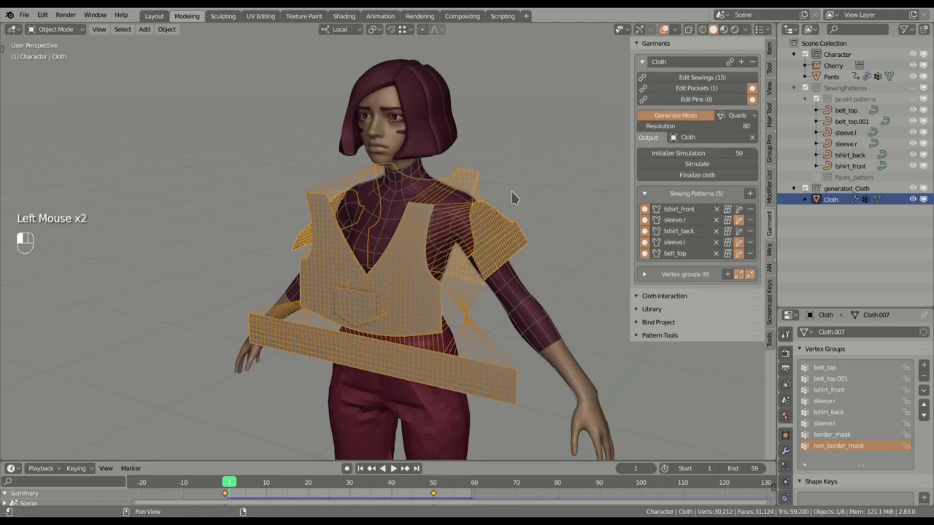
Adjust the Bend_sleeve.r angle so the right sleeve curves along the arm
middle_click(481, 240)
middle_click(464, 244)
drag(472, 260, 483, 247)
click(789, 453)
drag(541, 287, 543, 267)
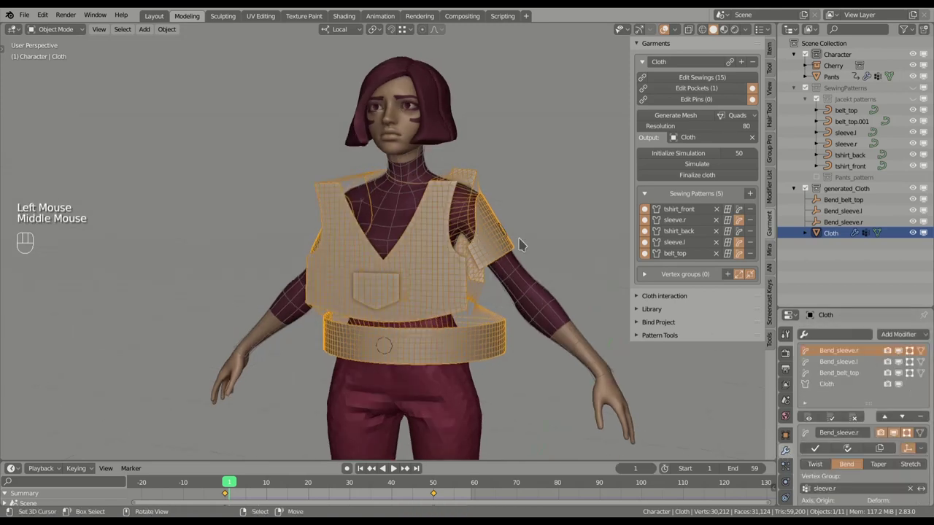
middle_click(505, 251)
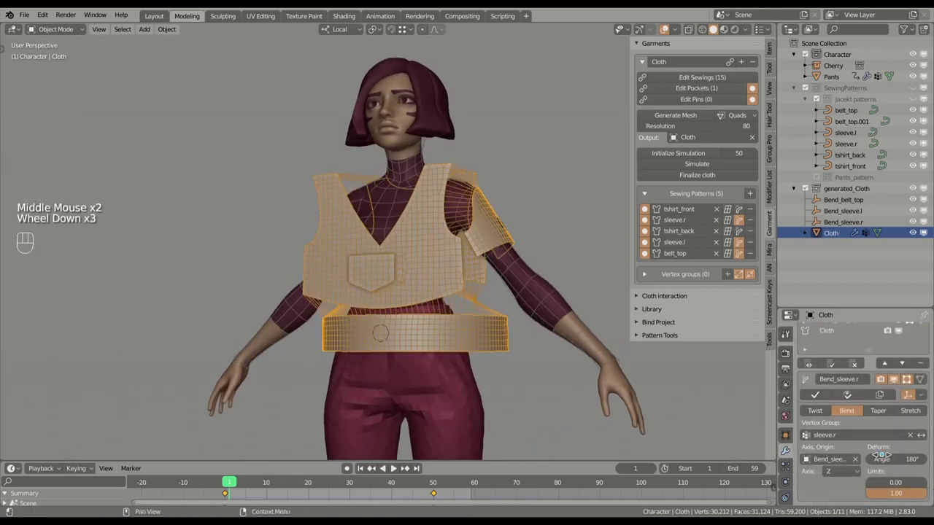
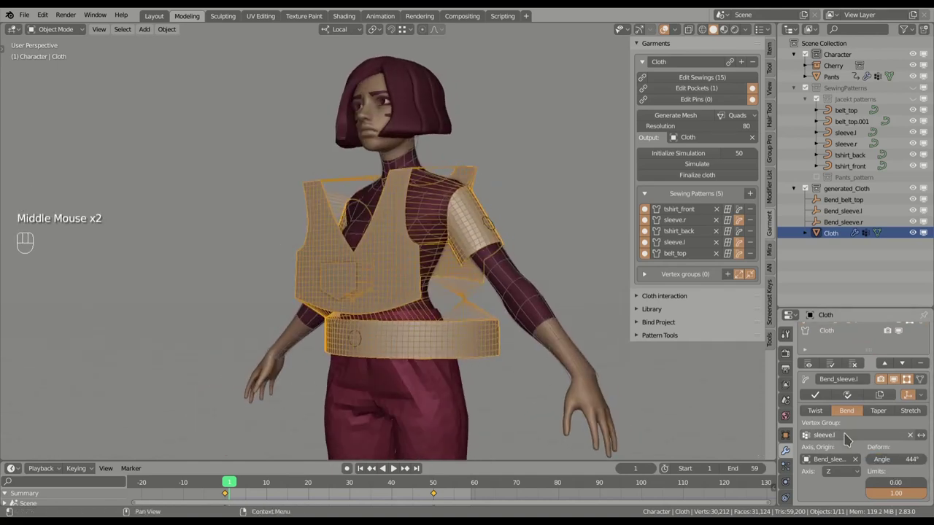
Adjust the Bend_sleeve.l angle and wrap Bend_belt_top to 295° around the waist
scroll(up, 3)
click(846, 362)
scroll(down, 3)
click(918, 377)
scroll(down, 3)
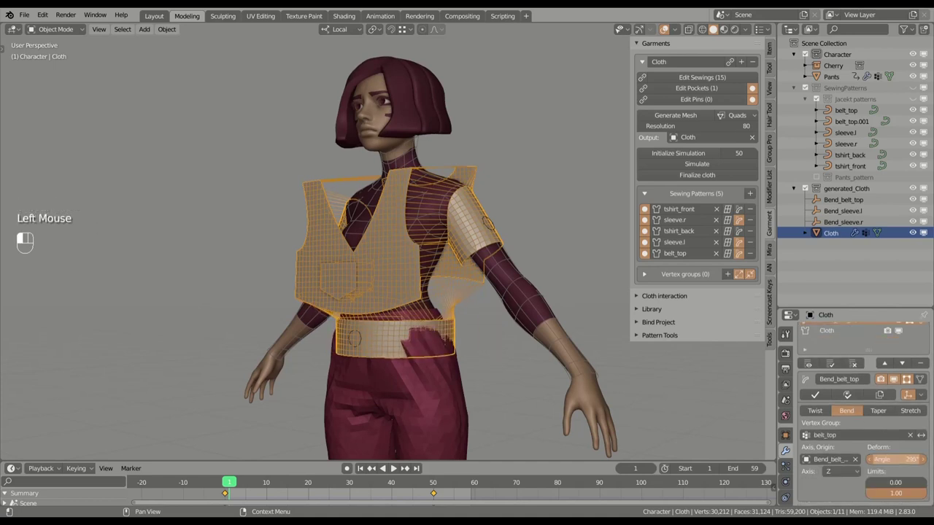
drag(396, 313, 355, 327)
Preview the cloth simulation on the bent jacket and return to the start
drag(409, 322, 424, 315)
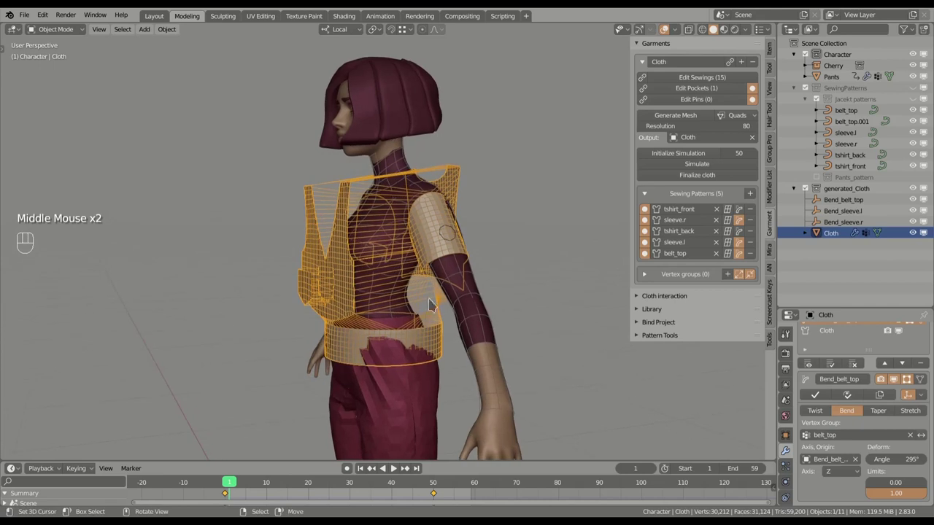
middle_click(443, 291)
key(shift+space)
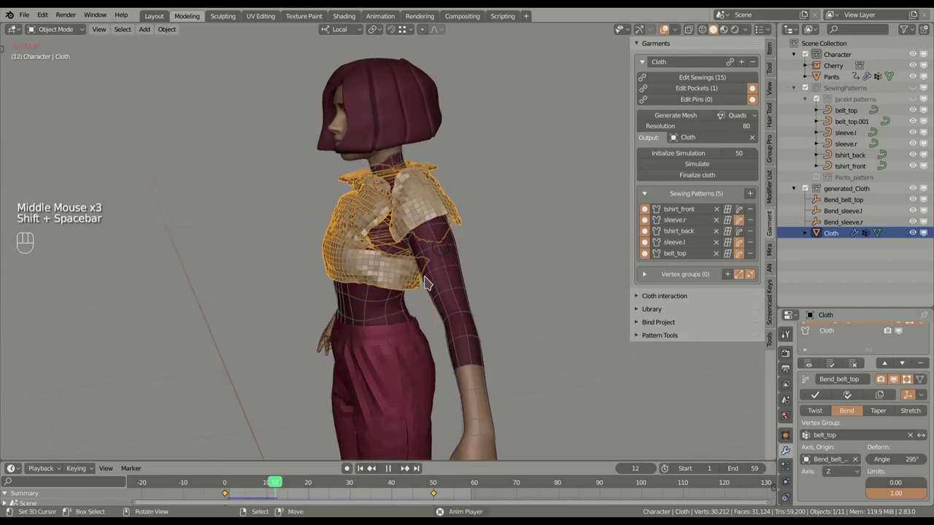
drag(430, 256, 467, 262)
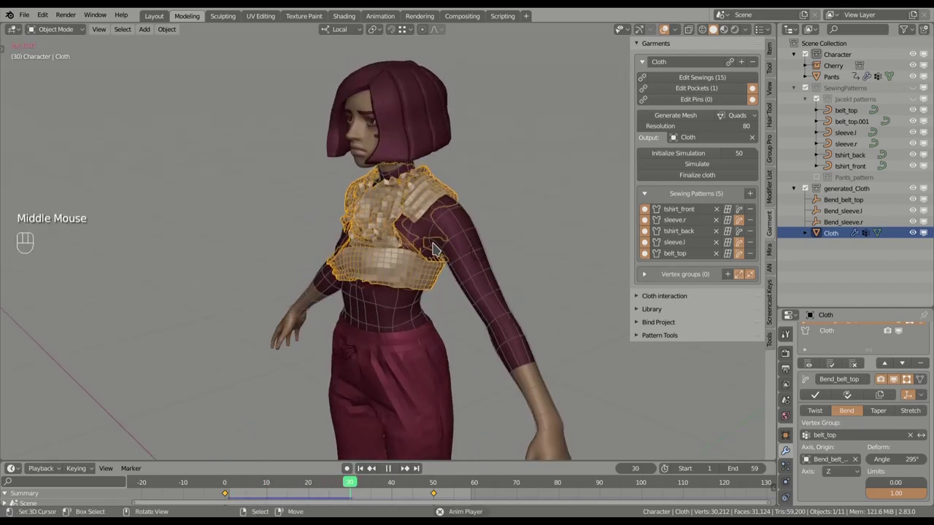
key(shift+space)
middle_click(442, 235)
click(473, 256)
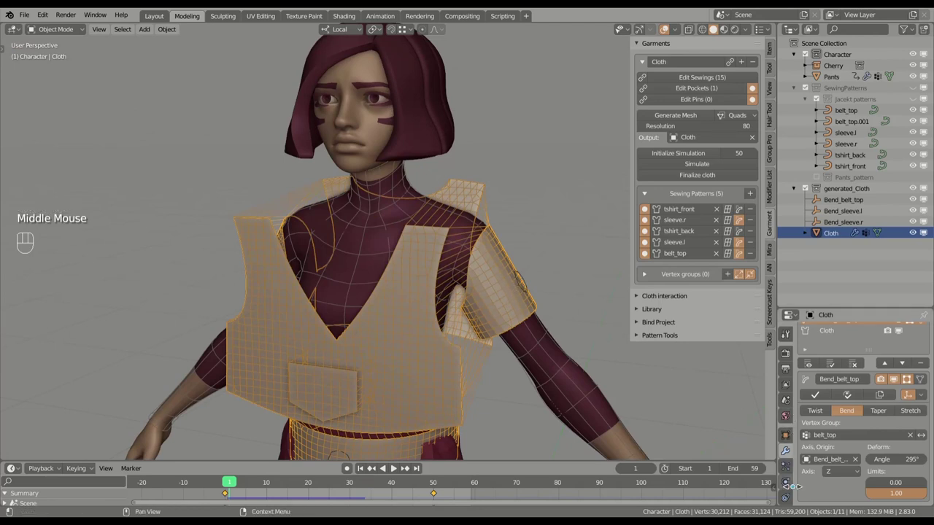
In cloth Physics, set Object Collisions distance to 0.002 m
click(794, 483)
scroll(down, 3)
scroll(down, 3)
scroll(down, 3)
scroll(up, 3)
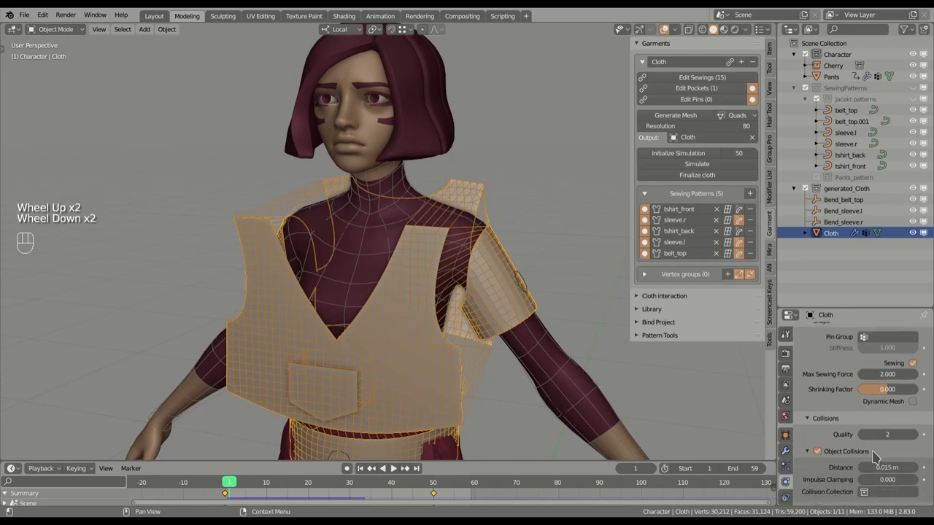
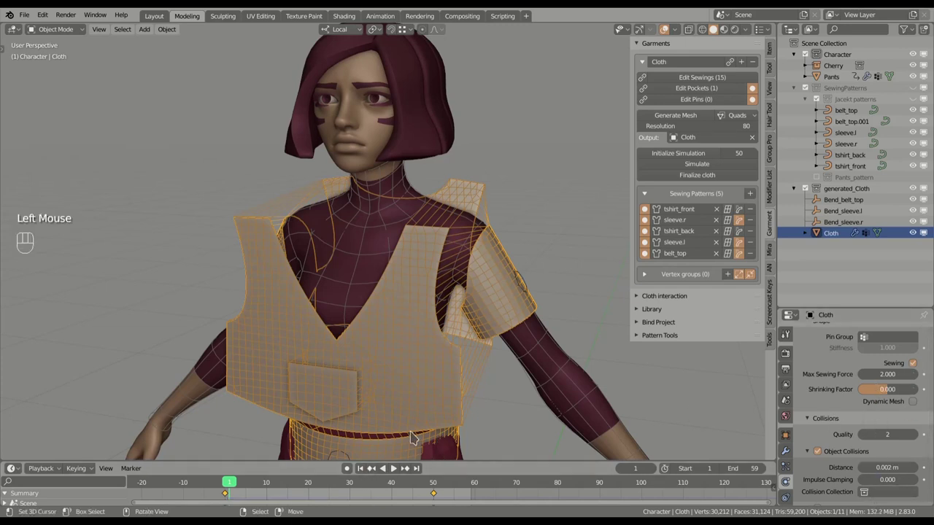
Run the simulation, raise cloth quality to 21 steps, and replay it
key(shift+space)
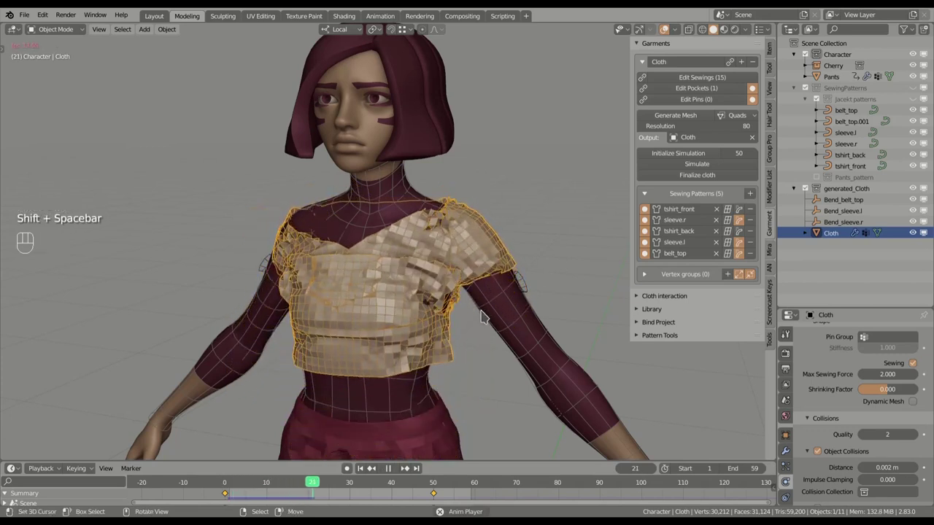
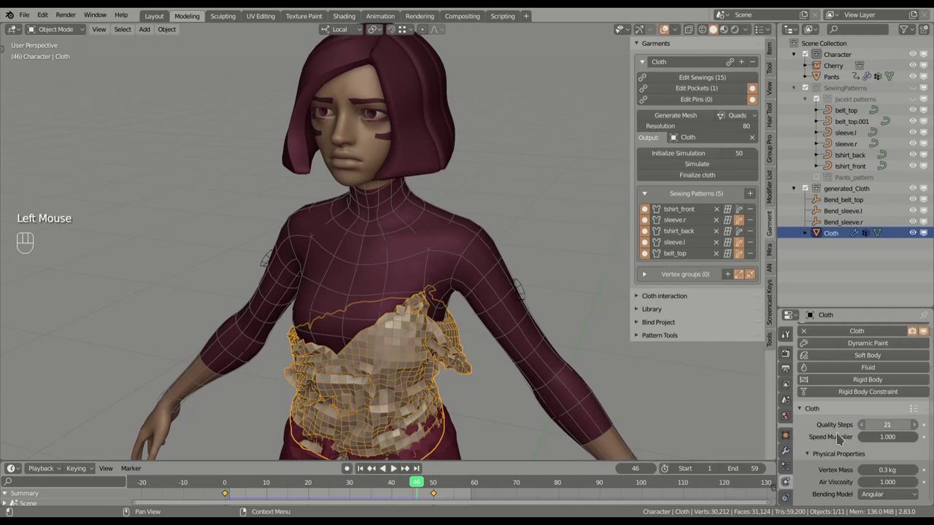
click(367, 473)
key(shift+space)
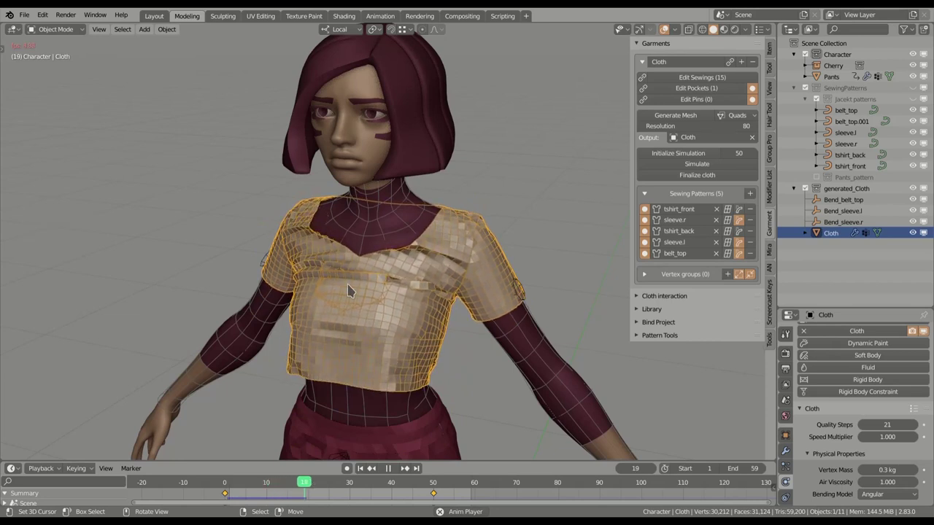
Inspect the fitted cropped top from the side and scrub through the simulated frames
scroll(down, 3)
drag(383, 293, 355, 230)
drag(342, 245, 365, 254)
drag(394, 248, 430, 251)
key(shift+space)
drag(481, 258, 363, 243)
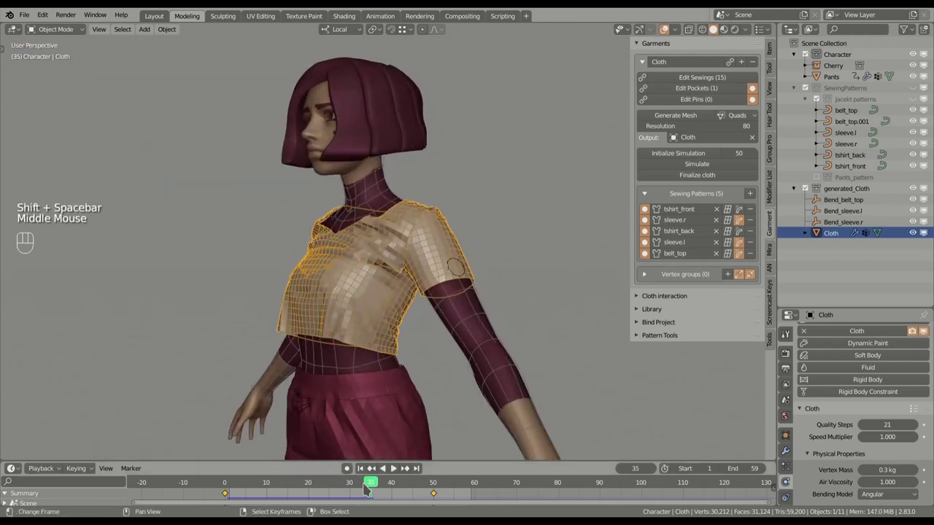
Return to frame 1 and bring the cloth's Property Weights settings into view
click(364, 473)
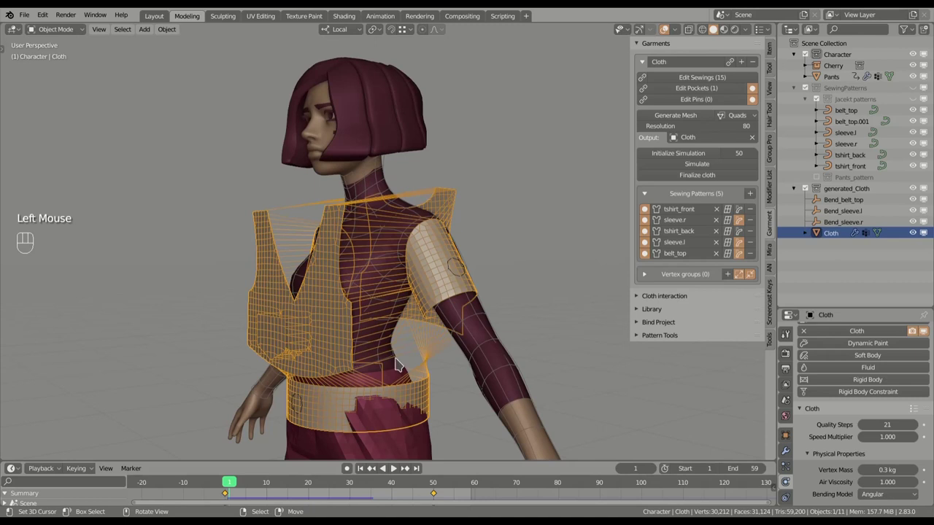
scroll(down, 3)
scroll(down, 3)
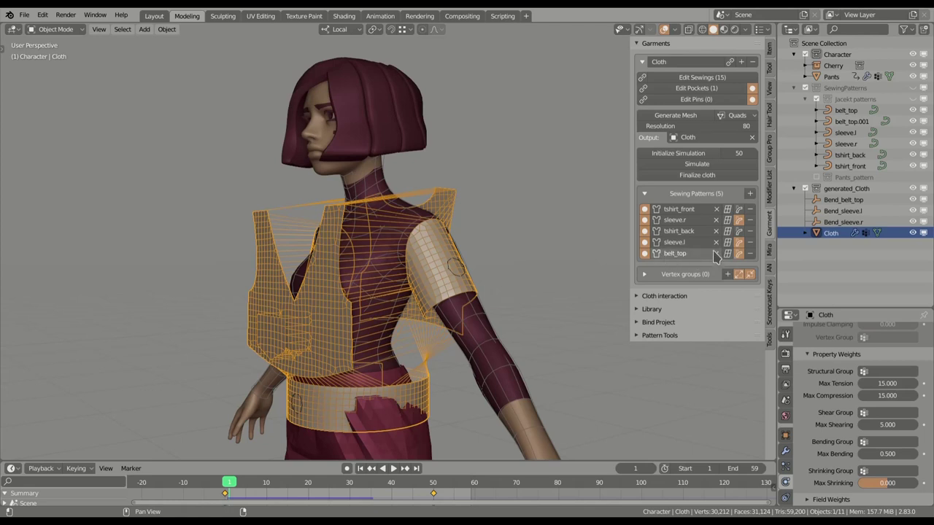
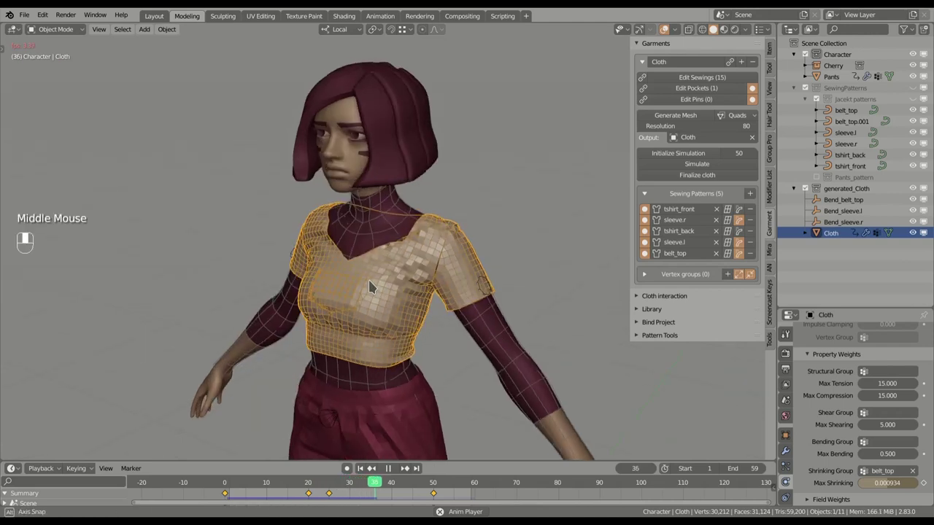
Stop playback and inspect the simulated fabric around the chest and bust of the top
key(shift+space)
drag(422, 300, 454, 291)
key(alt+a)
scroll(up, 3)
drag(484, 310, 504, 310)
scroll(up, 3)
drag(515, 317, 439, 275)
scroll(up, 3)
drag(440, 283, 458, 285)
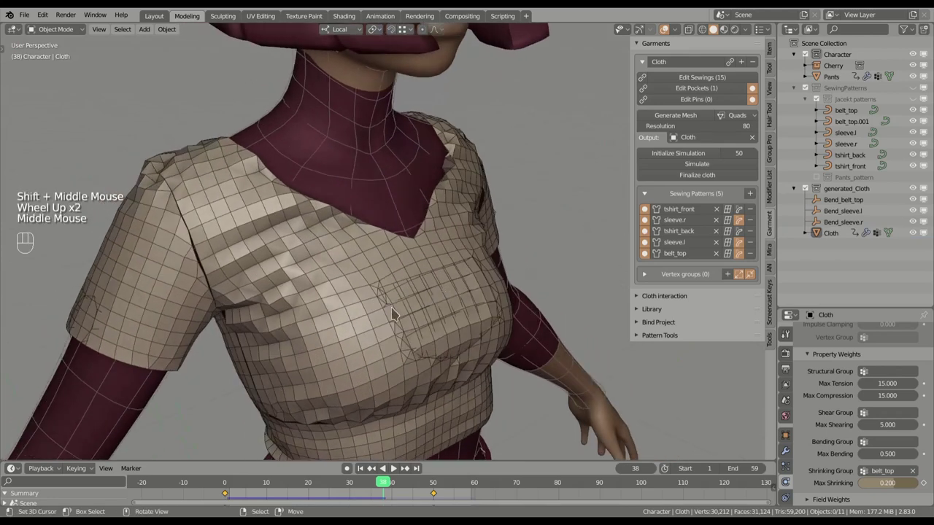
scroll(down, 3)
drag(483, 299, 386, 296)
drag(366, 299, 474, 313)
drag(468, 309, 442, 302)
Enable Self Collisions on the jacket cloth in the Physics properties
scroll(down, 3)
scroll(up, 3)
scroll(down, 3)
scroll(down, 3)
click(822, 402)
scroll(down, 3)
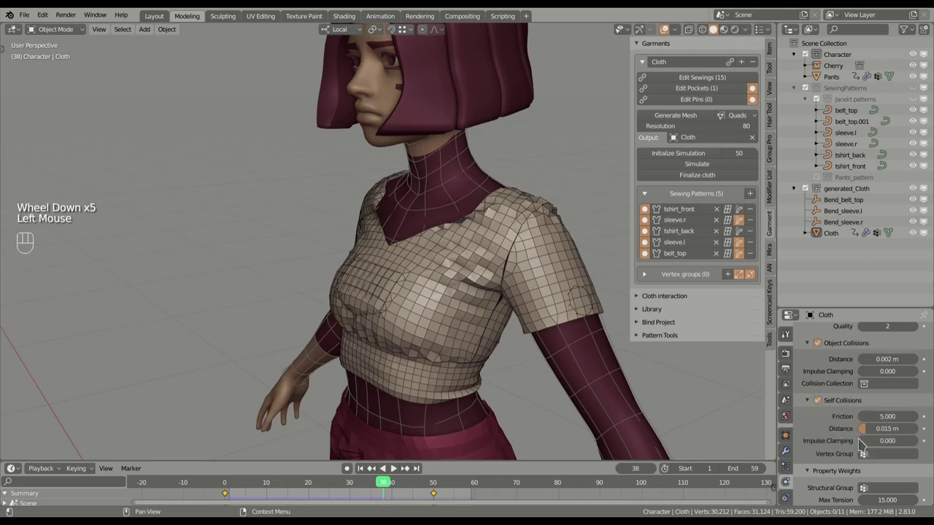
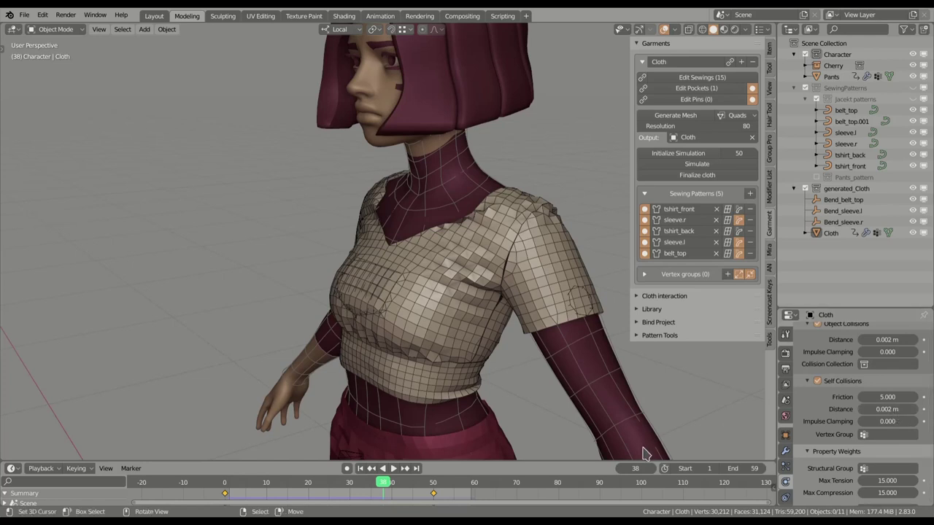
Restart the simulation from frame 1 with the 0.002 m self-collision distance
click(364, 471)
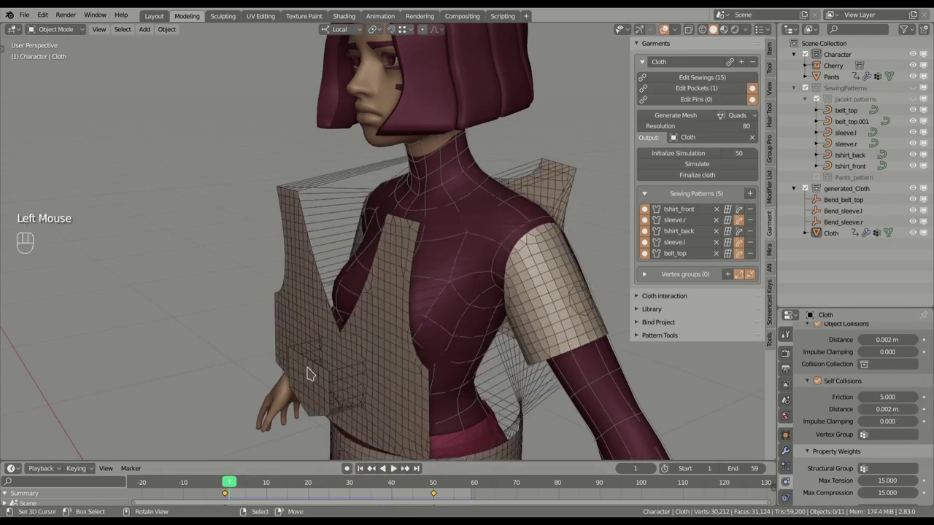
key(shift+space)
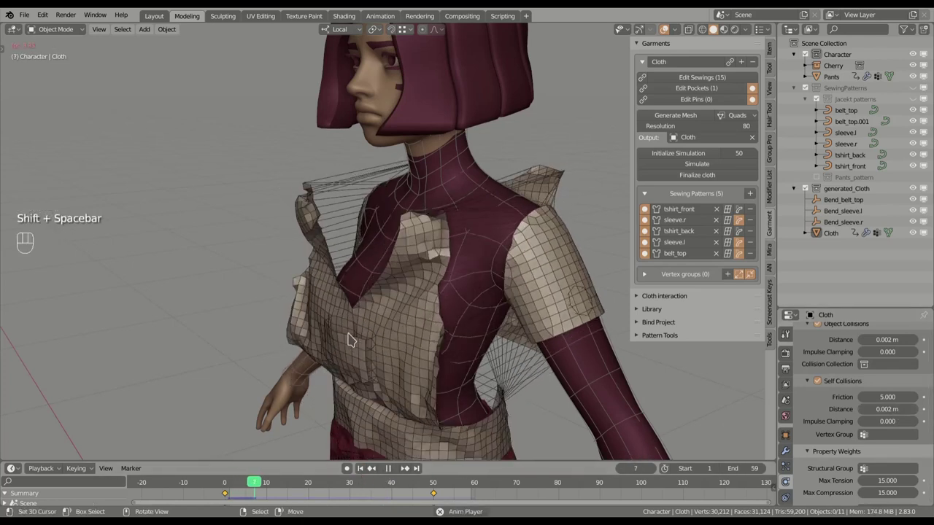